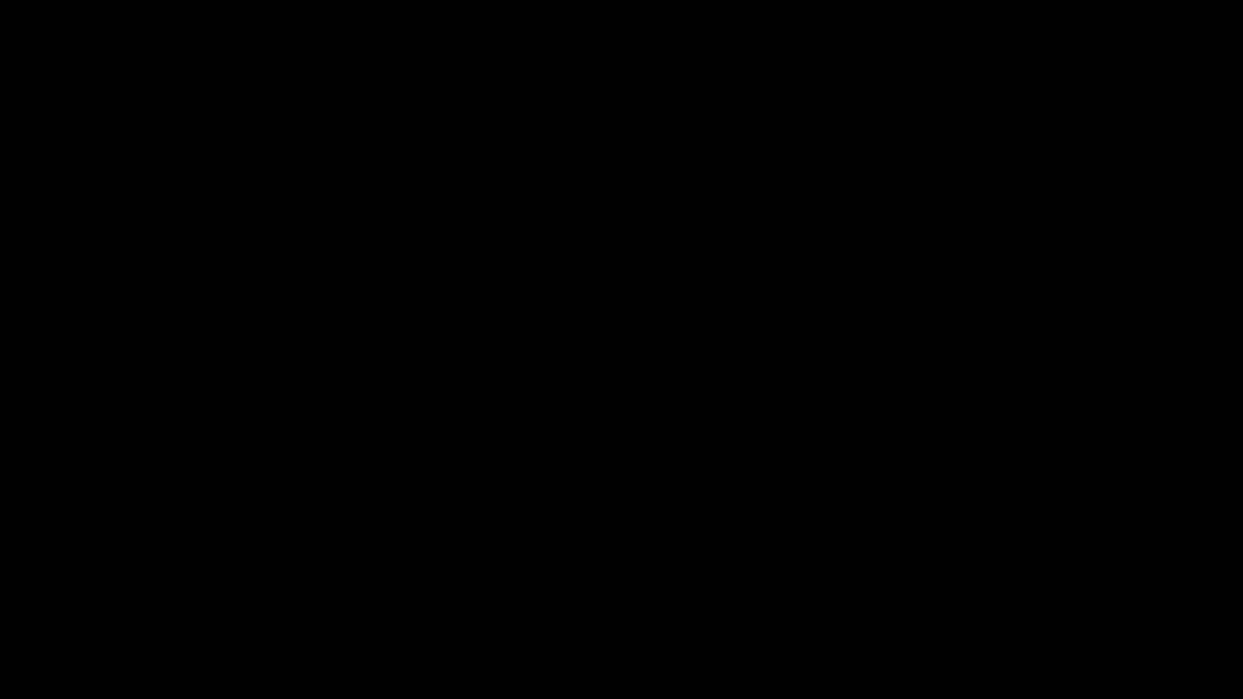
# Select the practice cubes in the Perspective viewport.
pyautogui.scroll(-3)
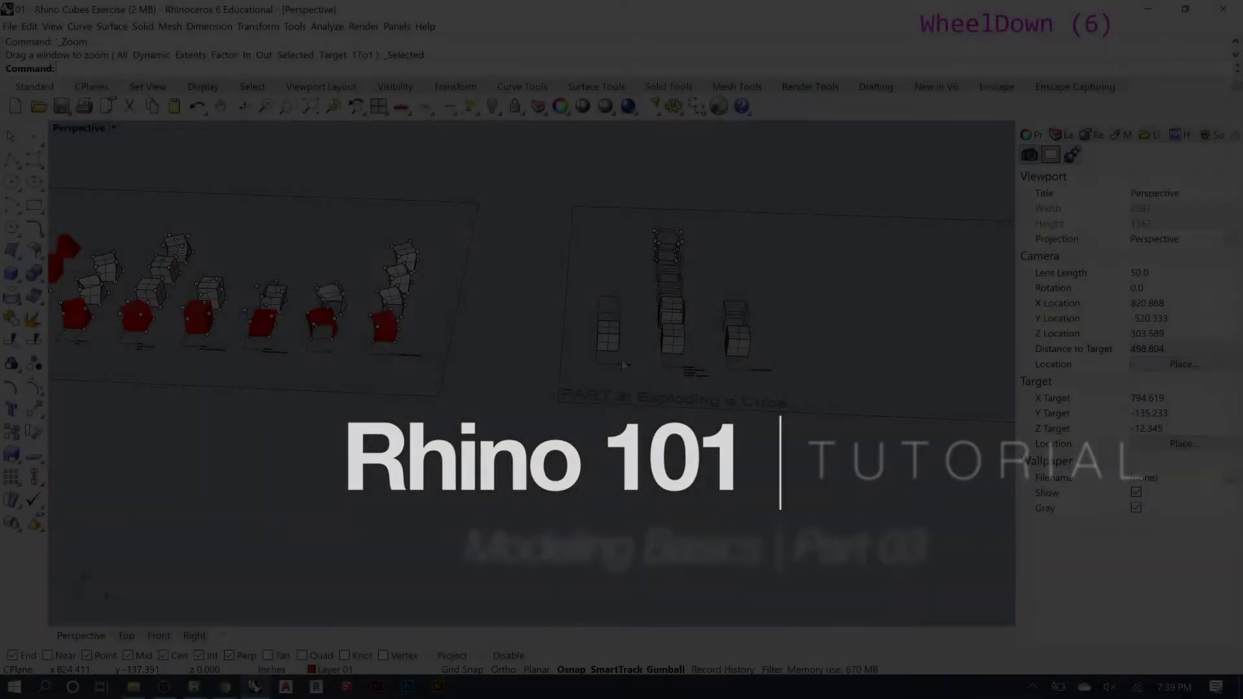
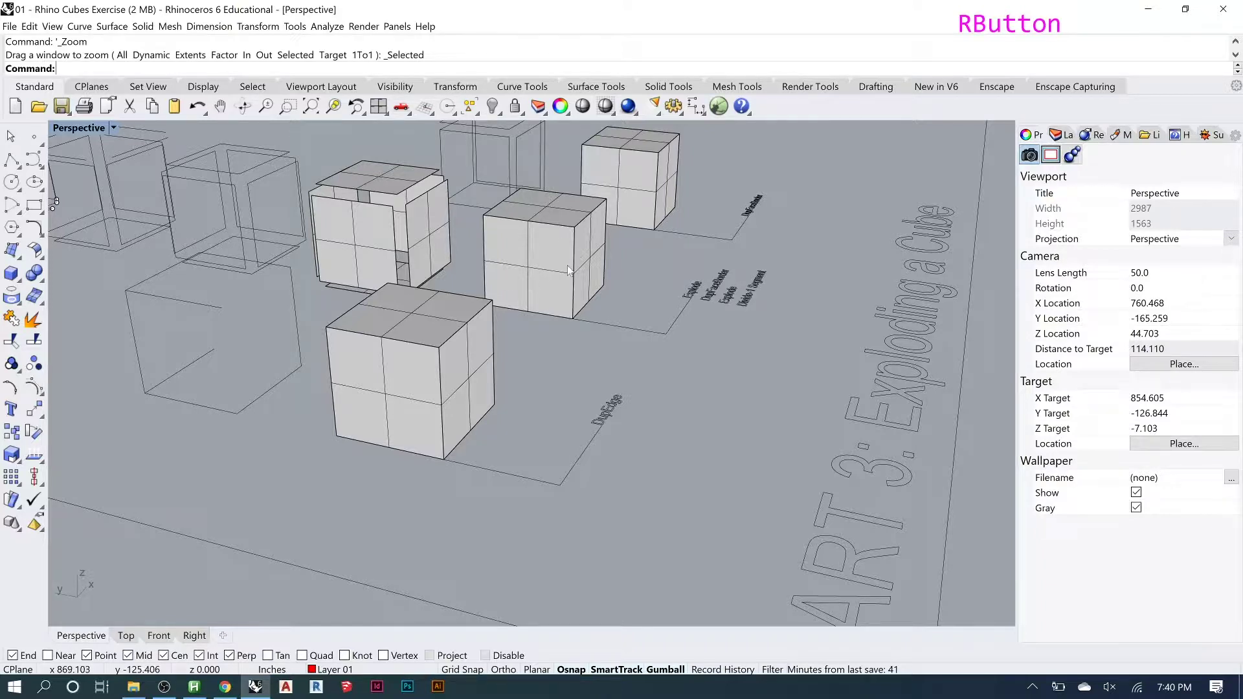
pyautogui.click(454, 331)
pyautogui.click(556, 257)
pyautogui.click(639, 173)
pyautogui.click(132, 171)
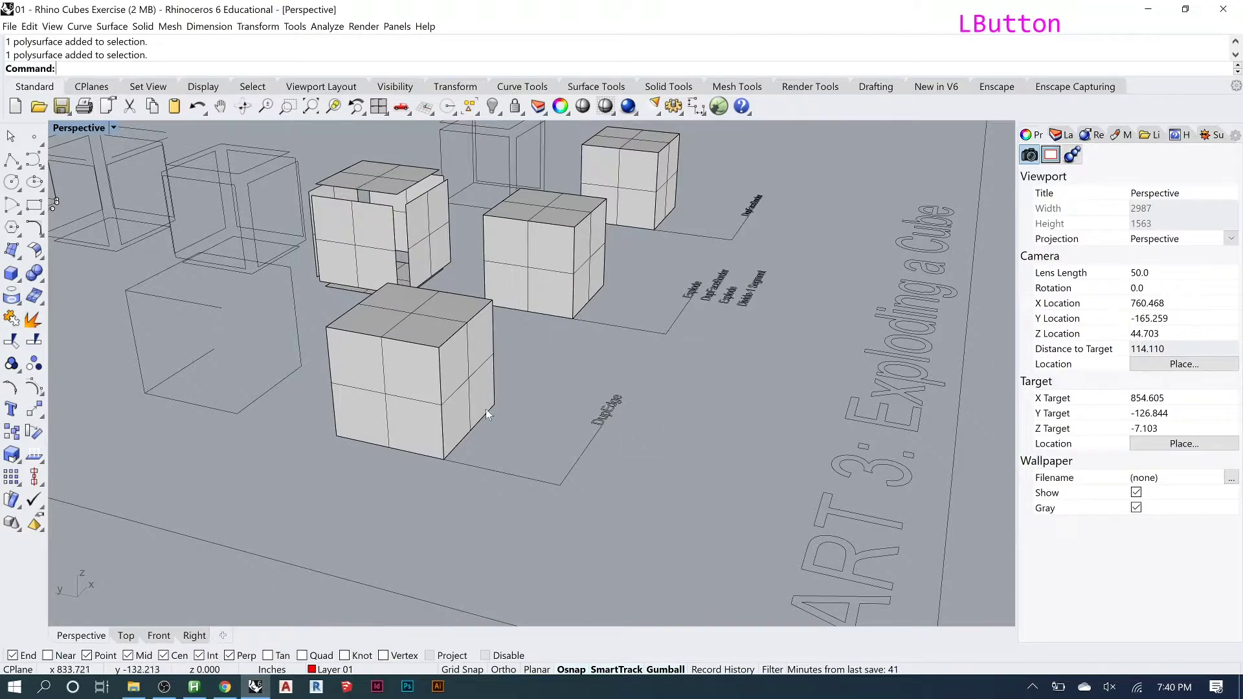
# Zoom in on the DupEdge cube and enter dup at the command line to call up DupEdge.
pyautogui.rightClick(480, 404)
pyautogui.scroll(3)
pyautogui.scroll(-3)
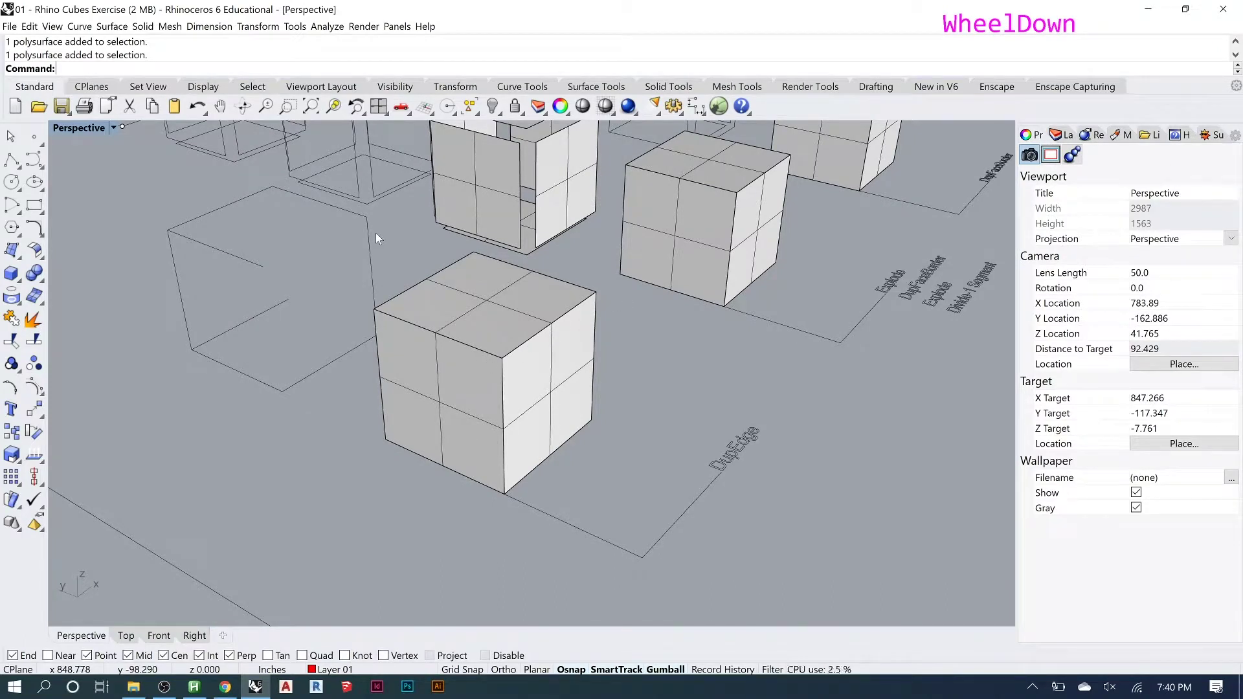
pyautogui.write('dup')
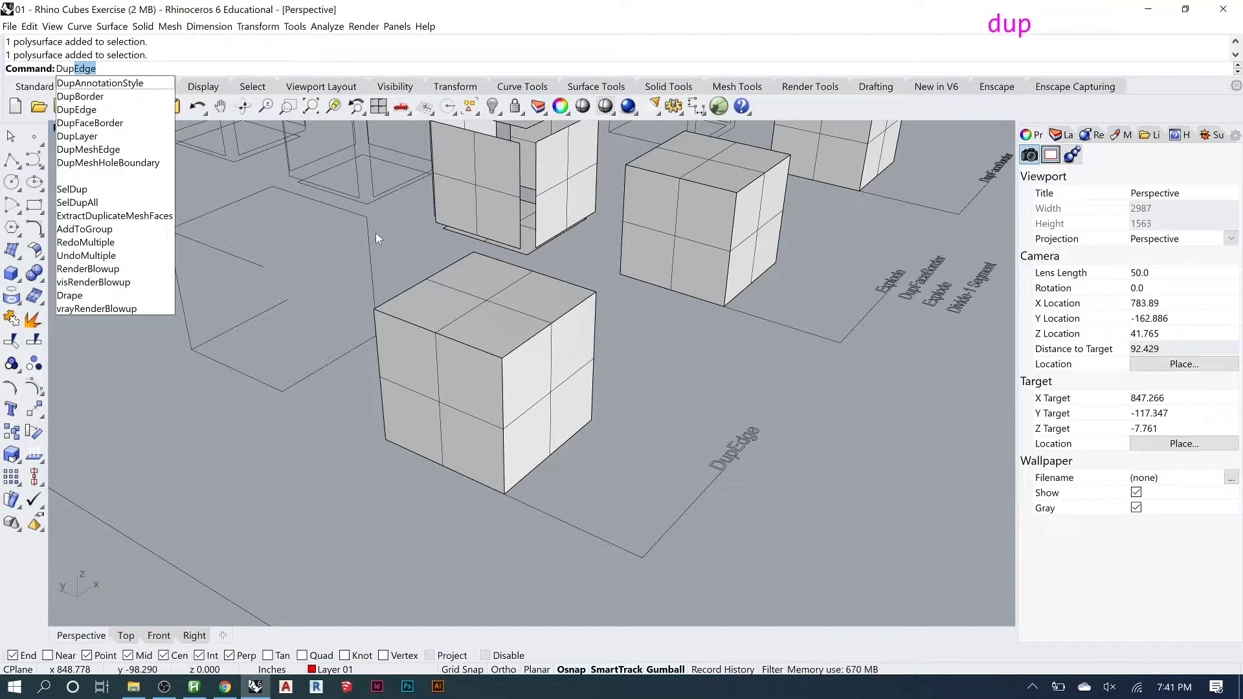
# Duplicate four edges of the DupEdge cube as separate open curves.
pyautogui.press('Return')
pyautogui.click(433, 284)
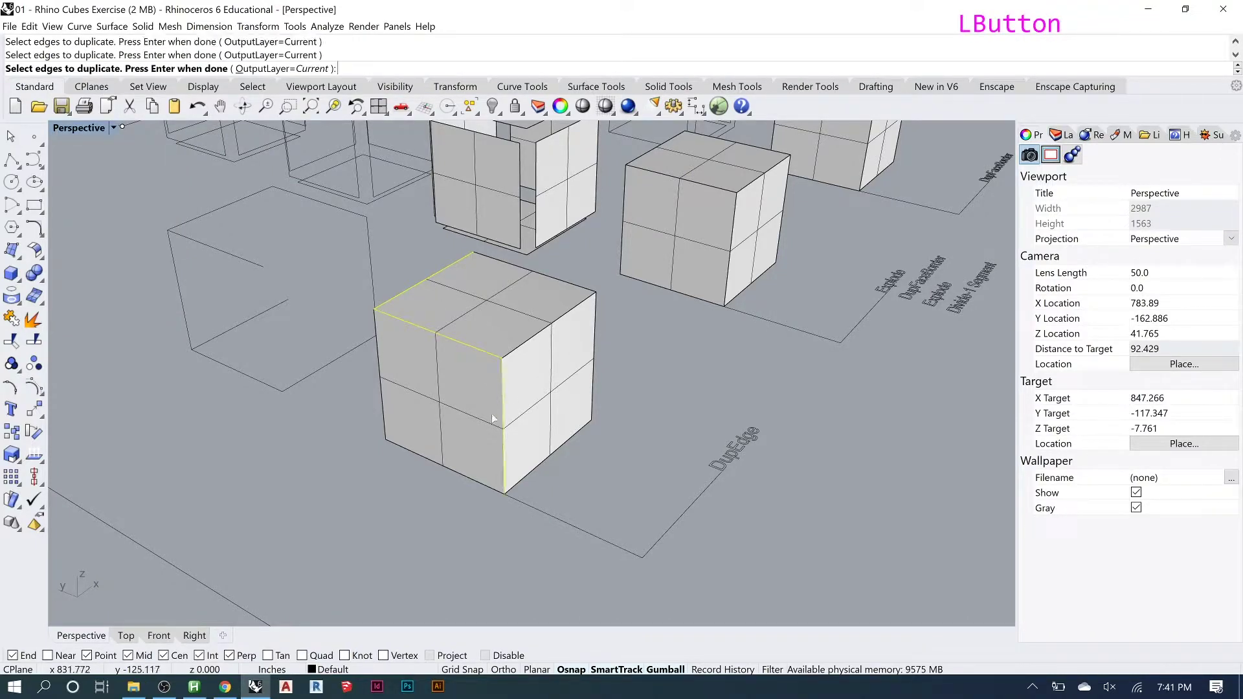
pyautogui.press('Return')
# Group the four duplicated edge curves together.
pyautogui.click(473, 370)
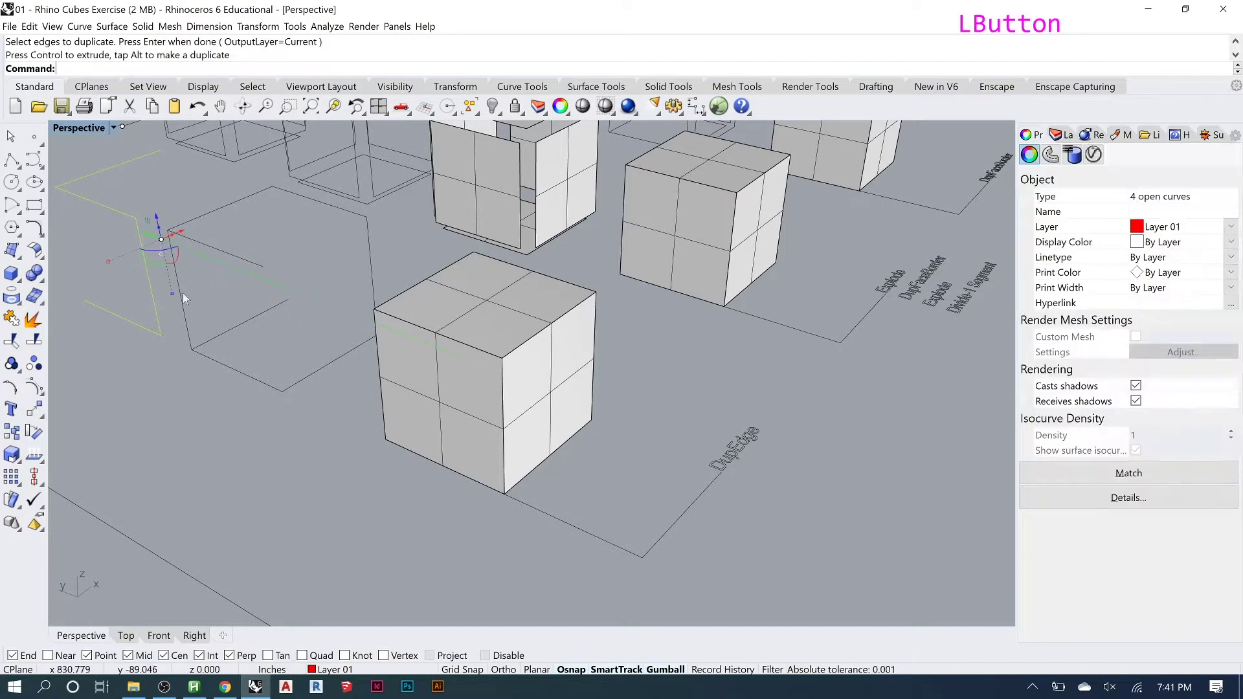
pyautogui.write('group')
pyautogui.press('Return')
pyautogui.click(197, 425)
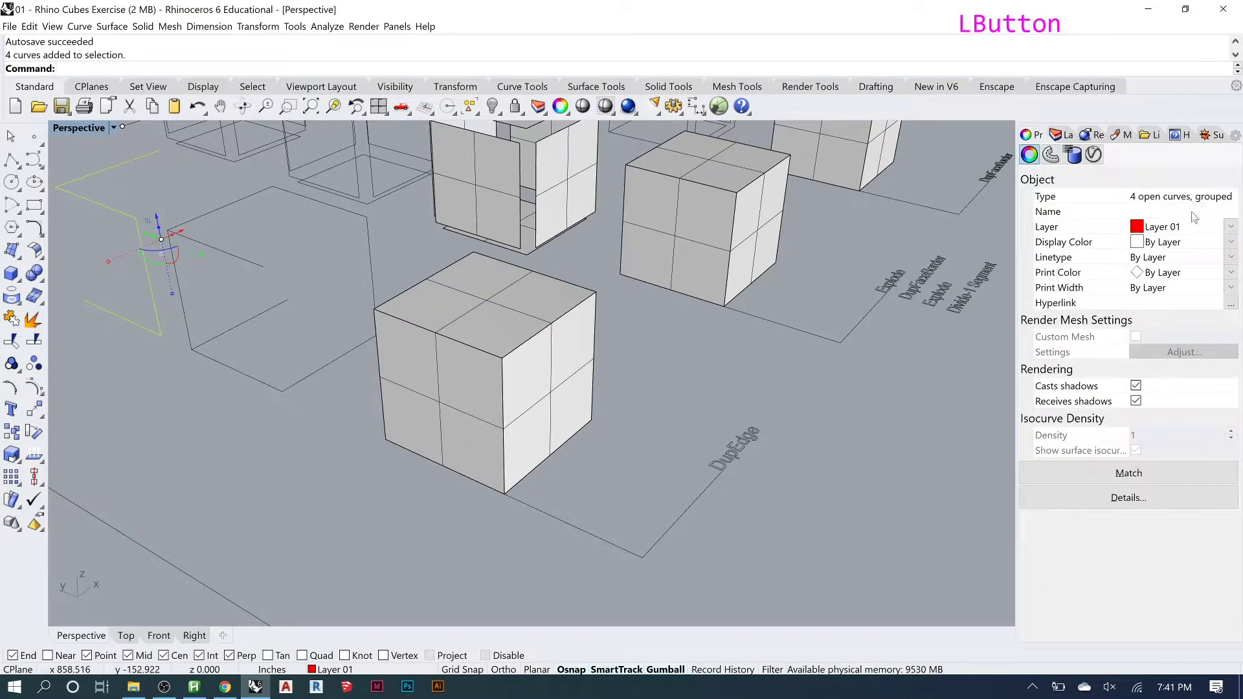
# Explode the middle cube into its six separate faces.
pyautogui.scroll(-3)
pyautogui.scroll(3)
pyautogui.rightClick(615, 403)
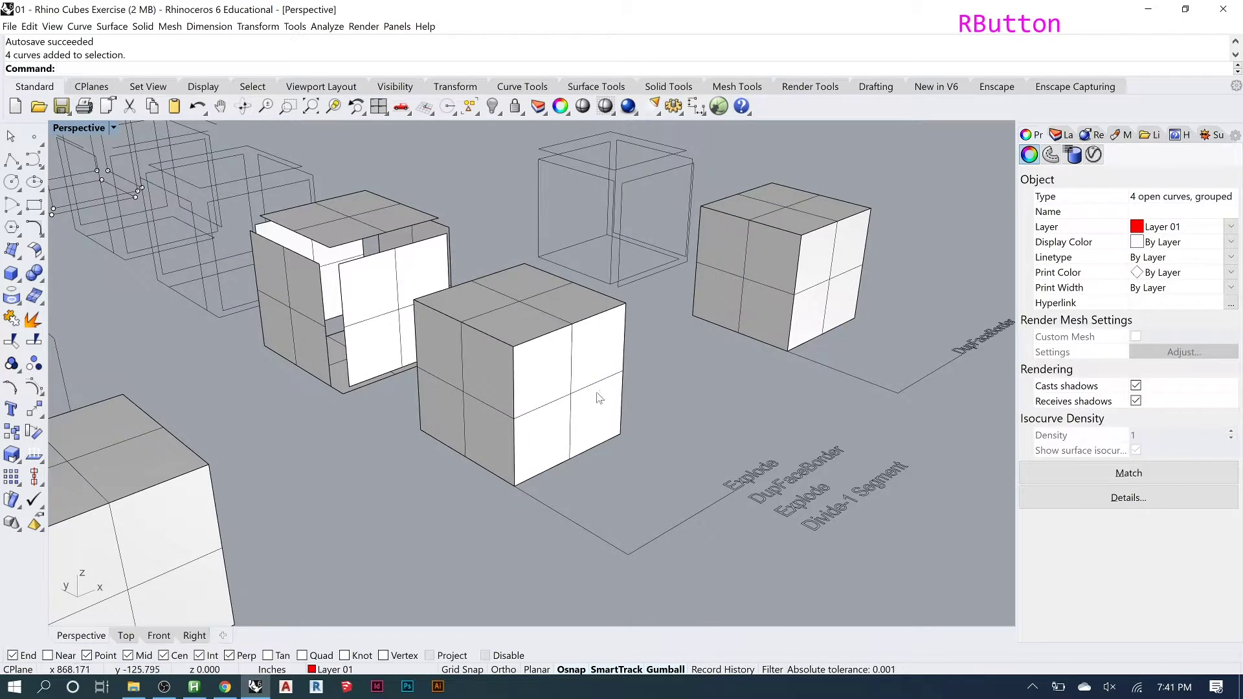
pyautogui.click(598, 395)
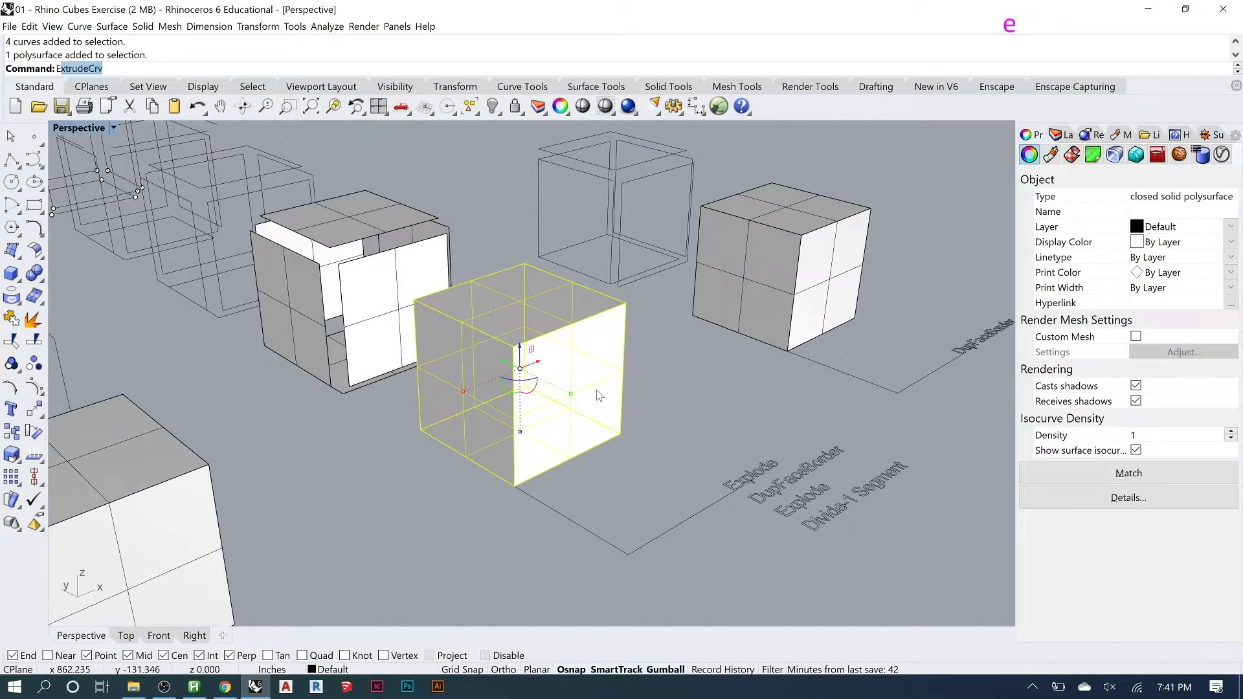
pyautogui.write('explode')
pyautogui.press('Return')
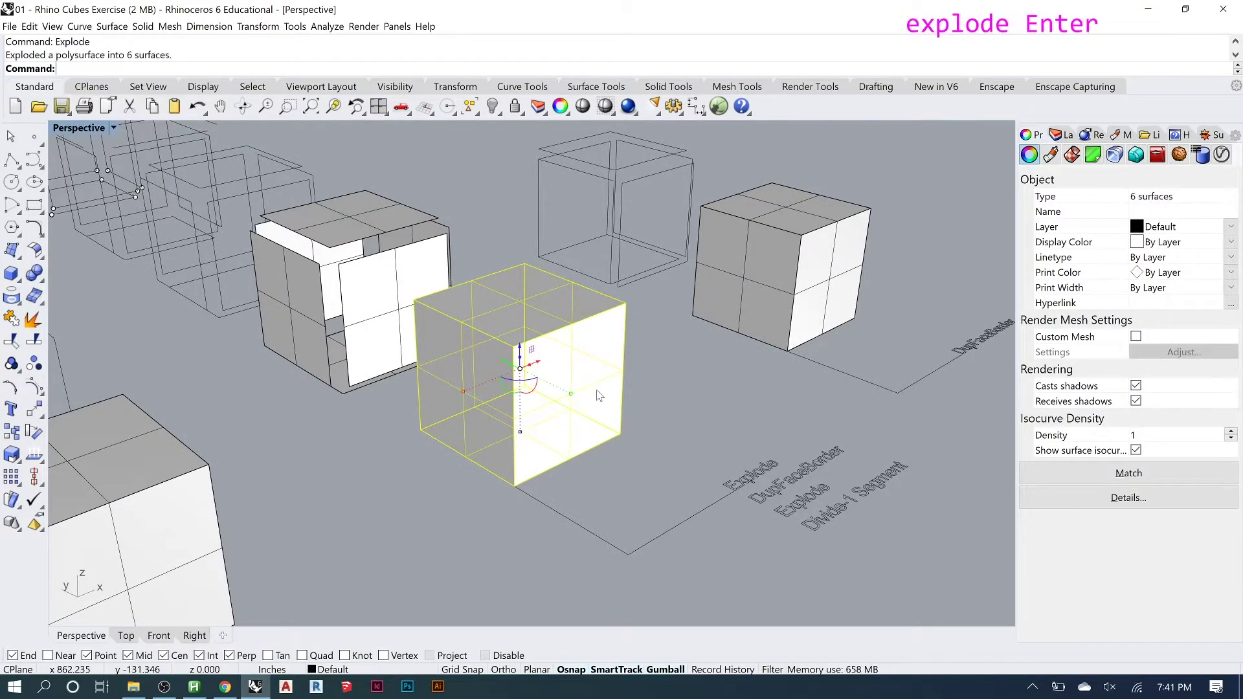
# Attempt to lift the top face clear of the cube, undoing accidental extrusions and moves.
pyautogui.click(541, 308)
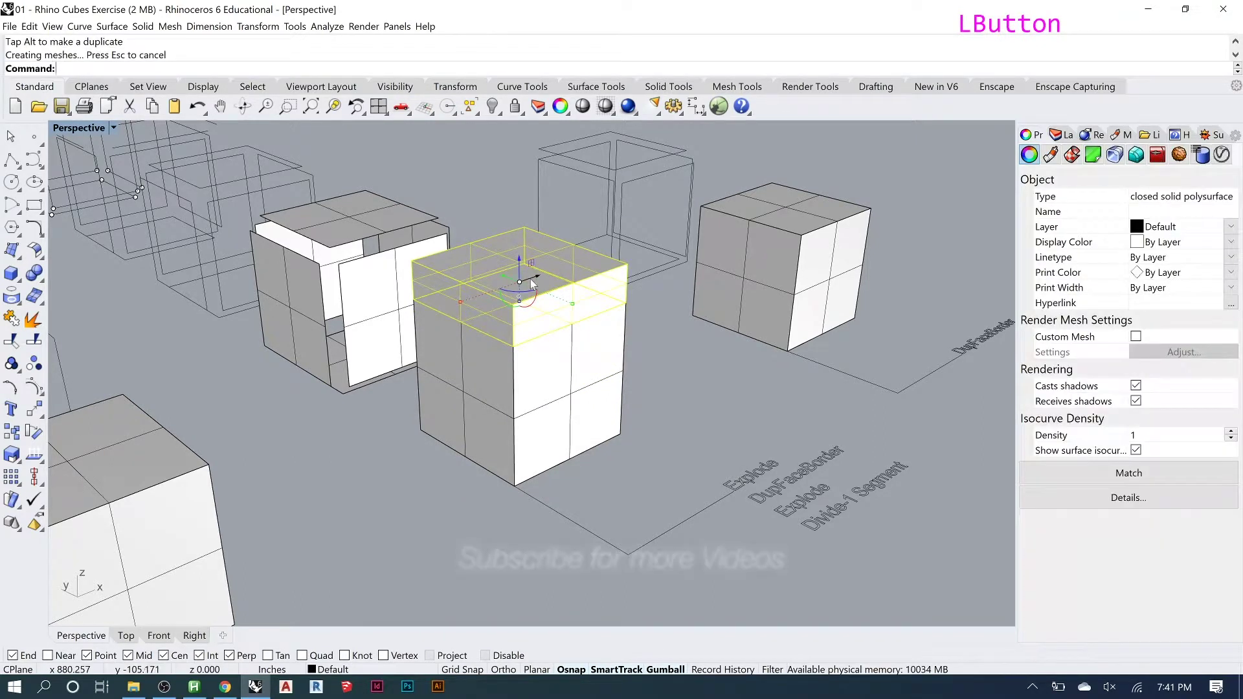
pyautogui.press('ctrl+z')
pyautogui.click(525, 288)
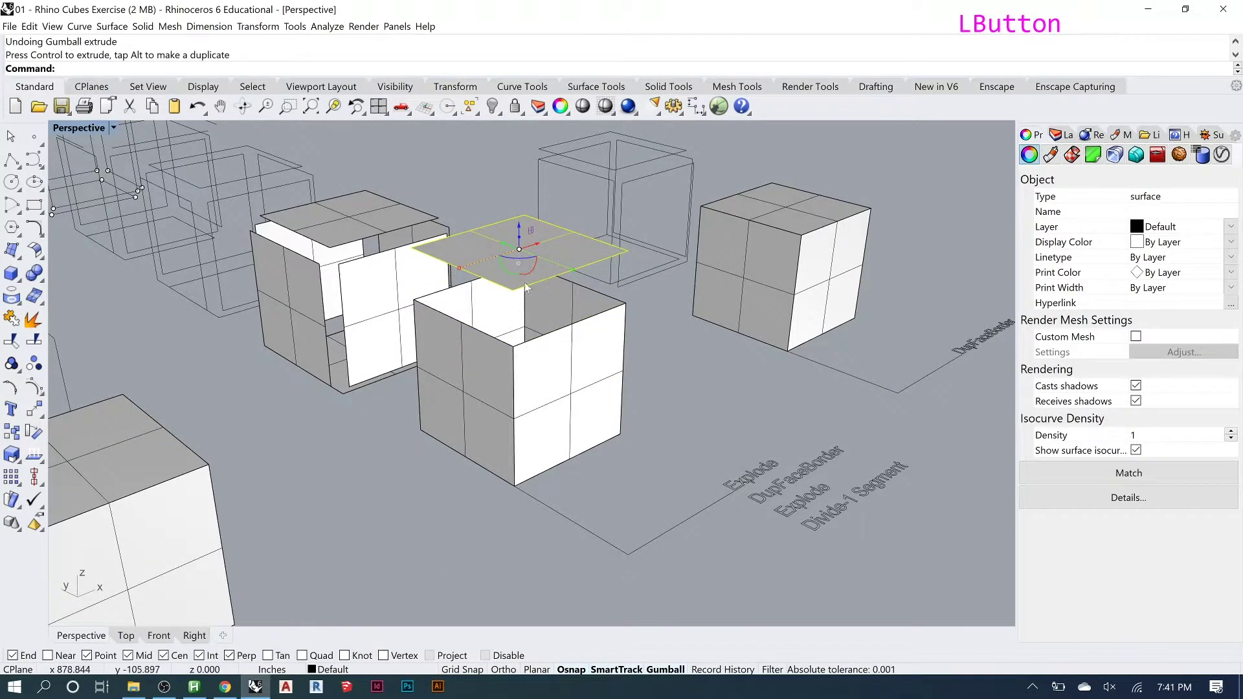
pyautogui.click(523, 231)
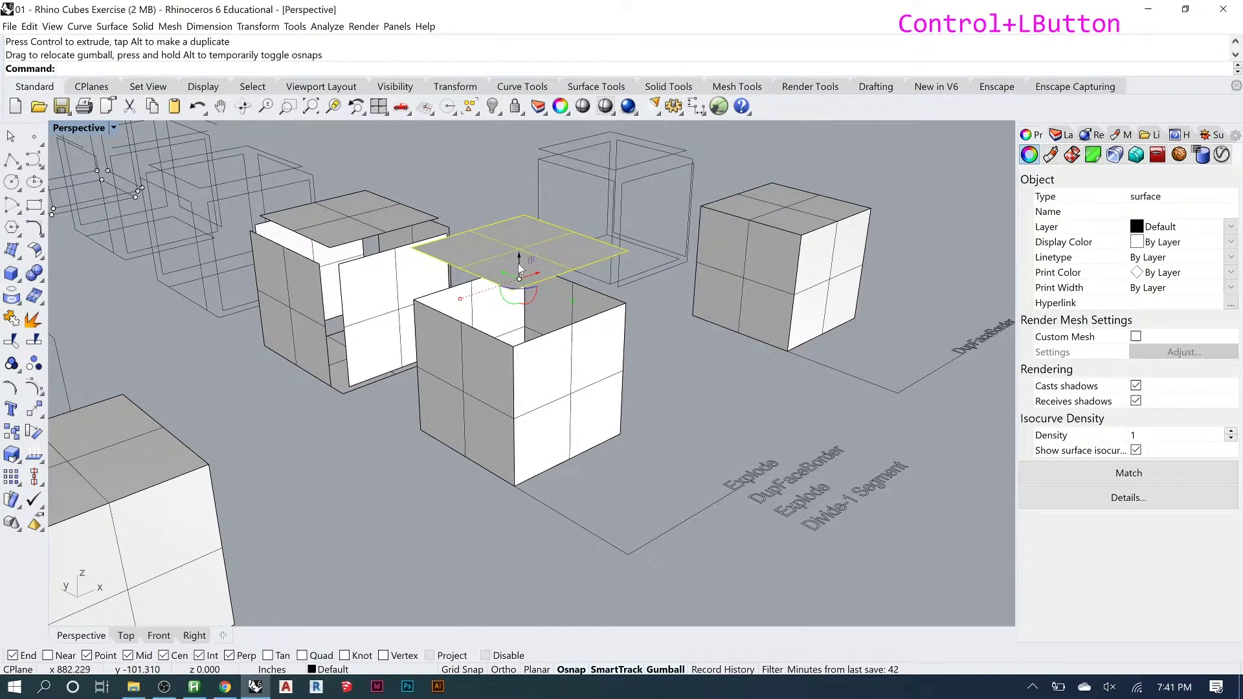
pyautogui.click(524, 263)
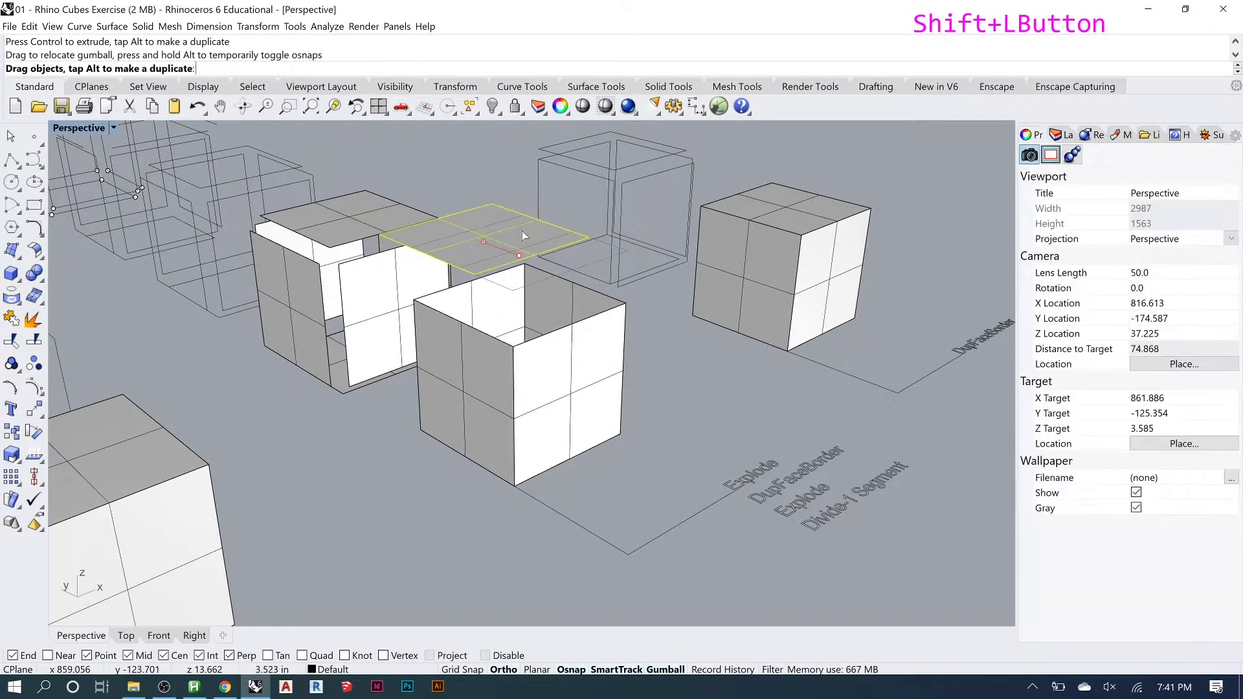
pyautogui.press('ctrl+z')
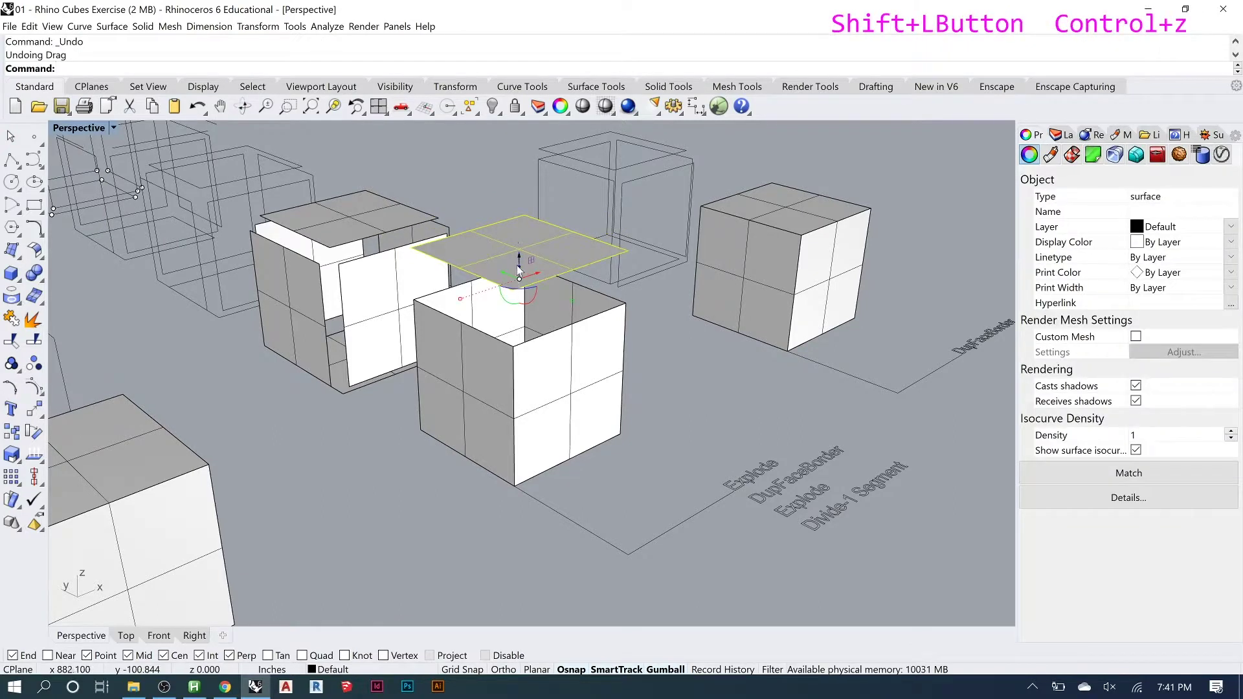
pyautogui.click(522, 260)
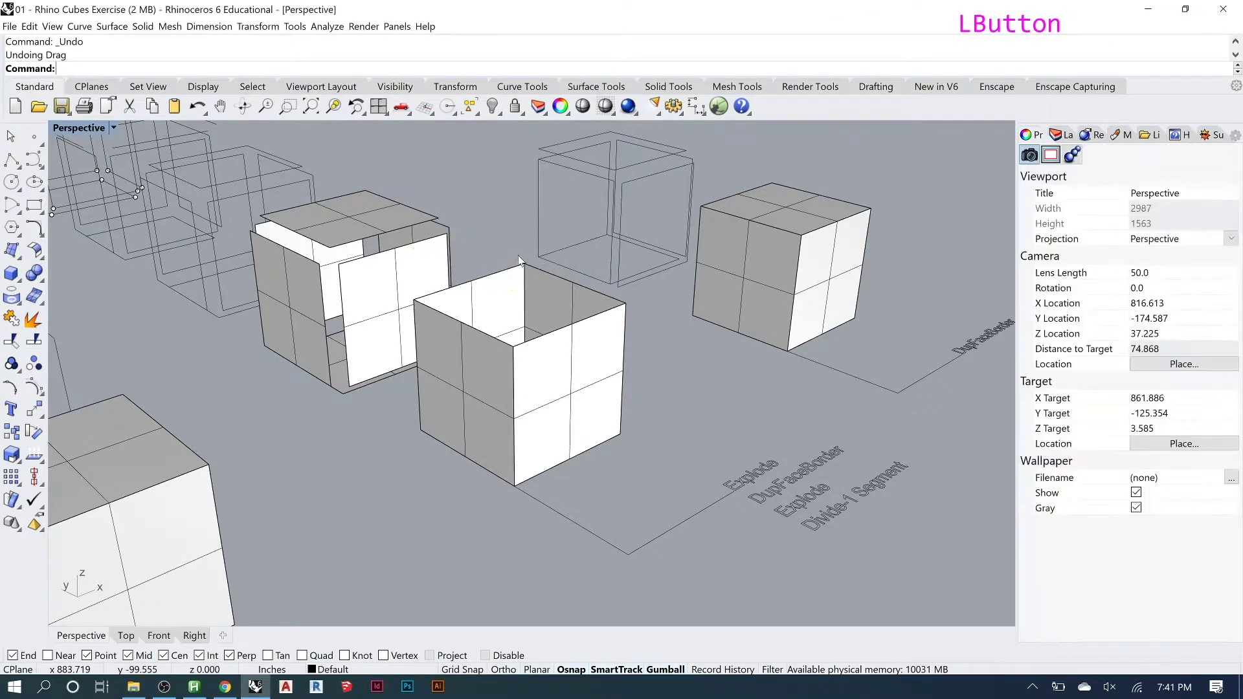
pyautogui.press('ctrl+z')
pyautogui.click(520, 262)
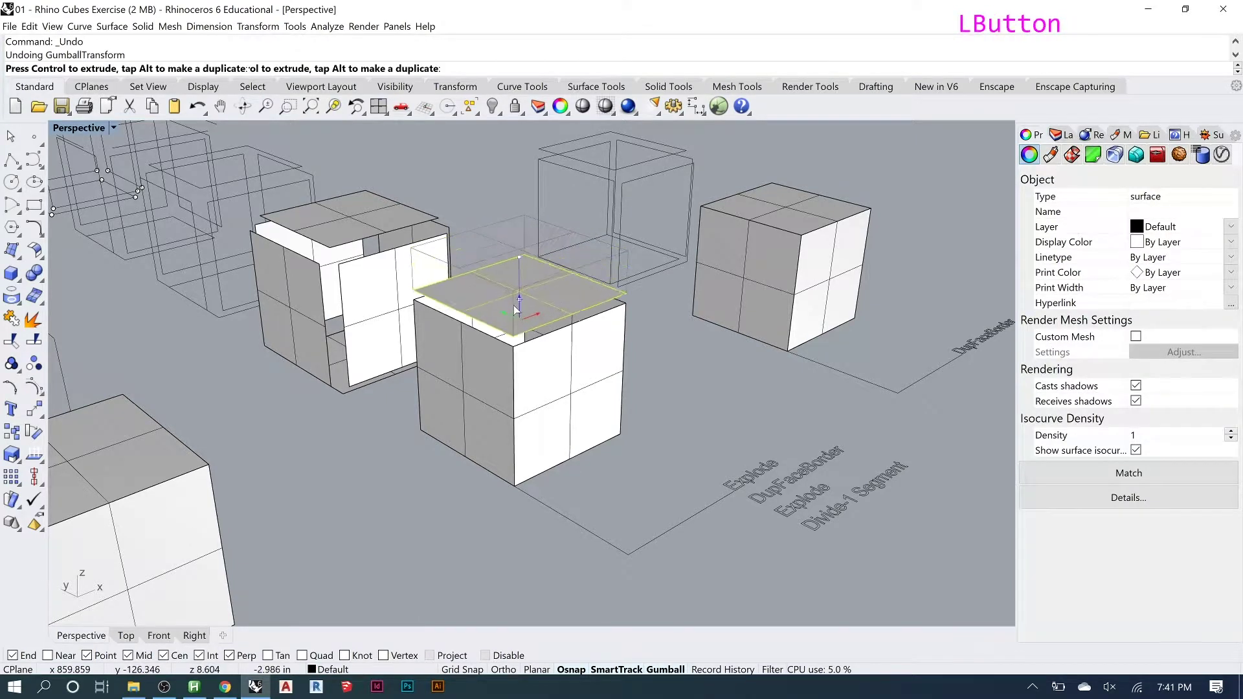
pyautogui.press('ctrl+z')
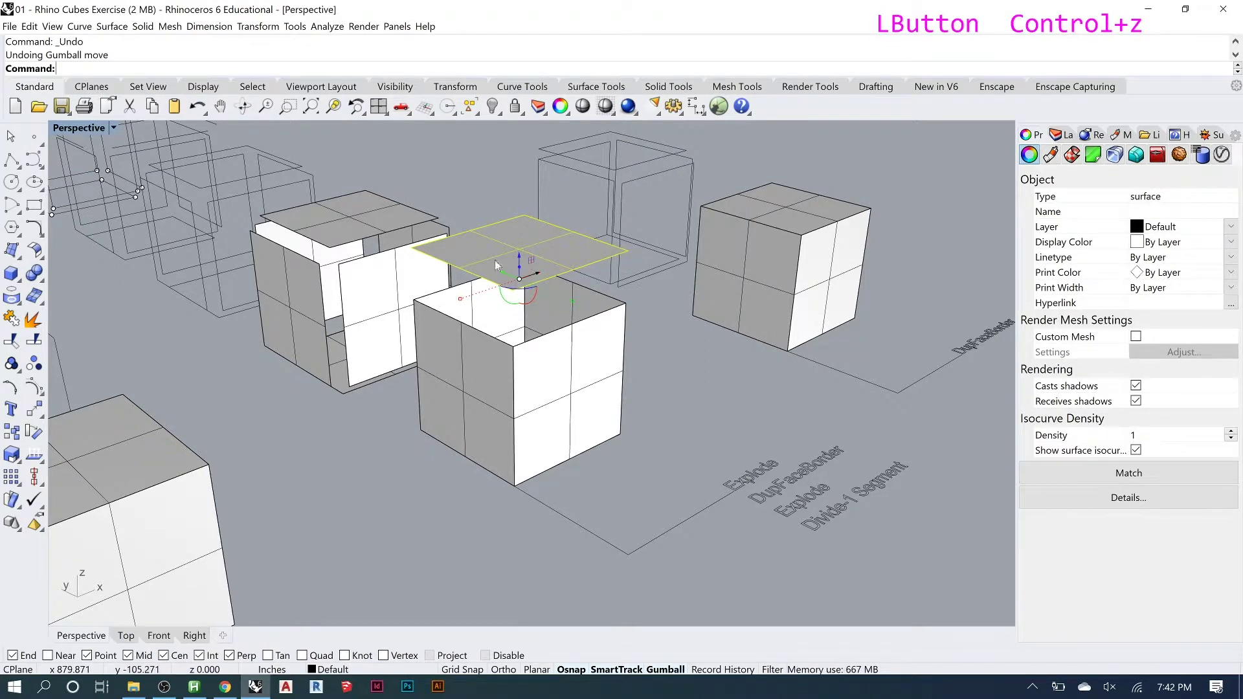
# Re-run Explode on the cube and select its lifted top face.
pyautogui.write('explode')
pyautogui.press('Return')
pyautogui.click(574, 251)
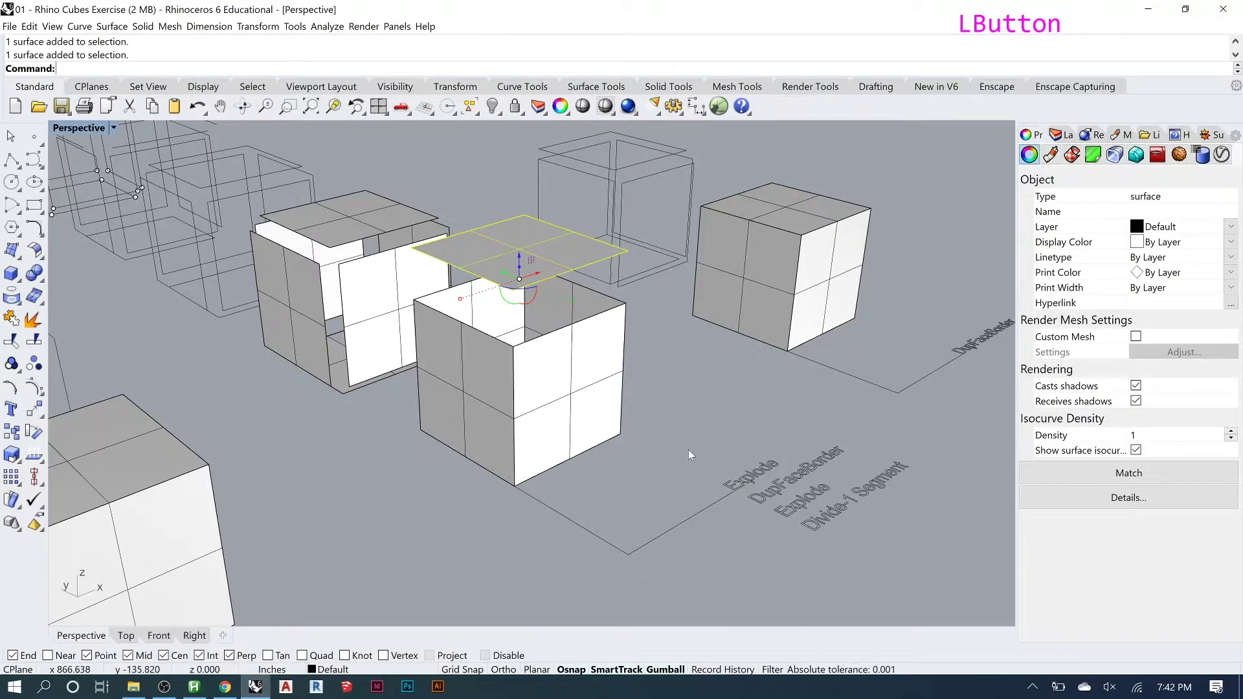
# Duplicate the lifted face's outline as a closed red border curve with DupBorder.
pyautogui.write('dup')
pyautogui.write('dgeb')
pyautogui.press('o')
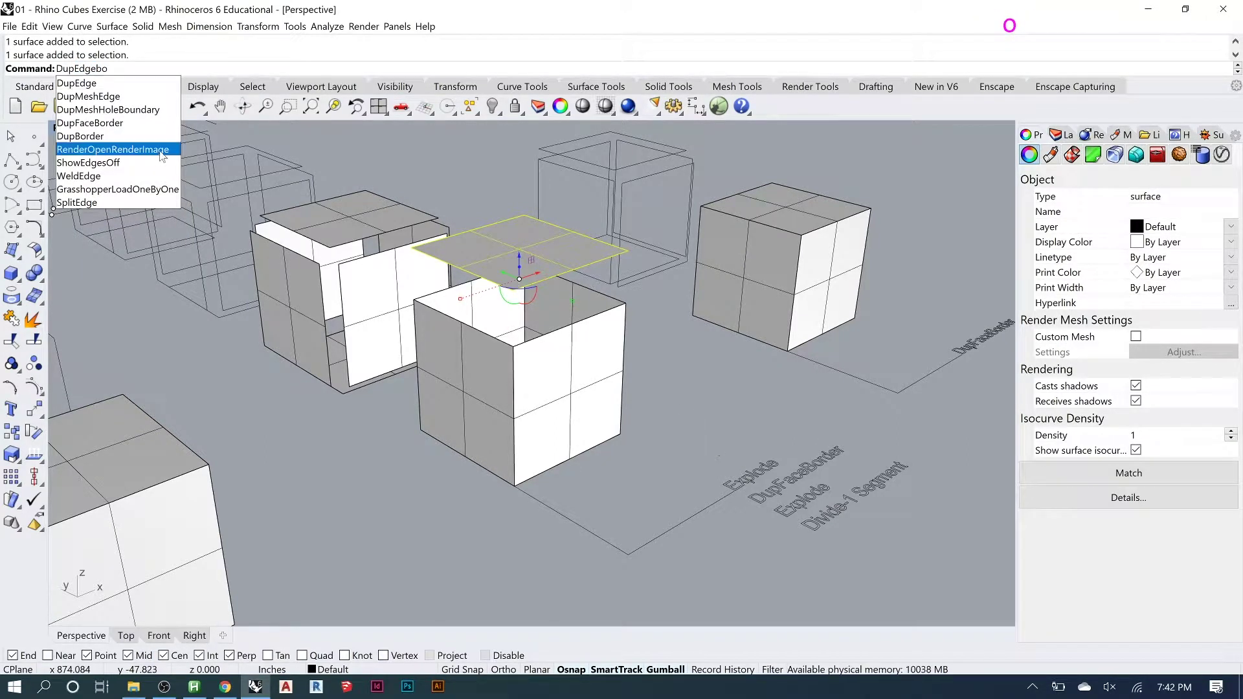
pyautogui.click(136, 132)
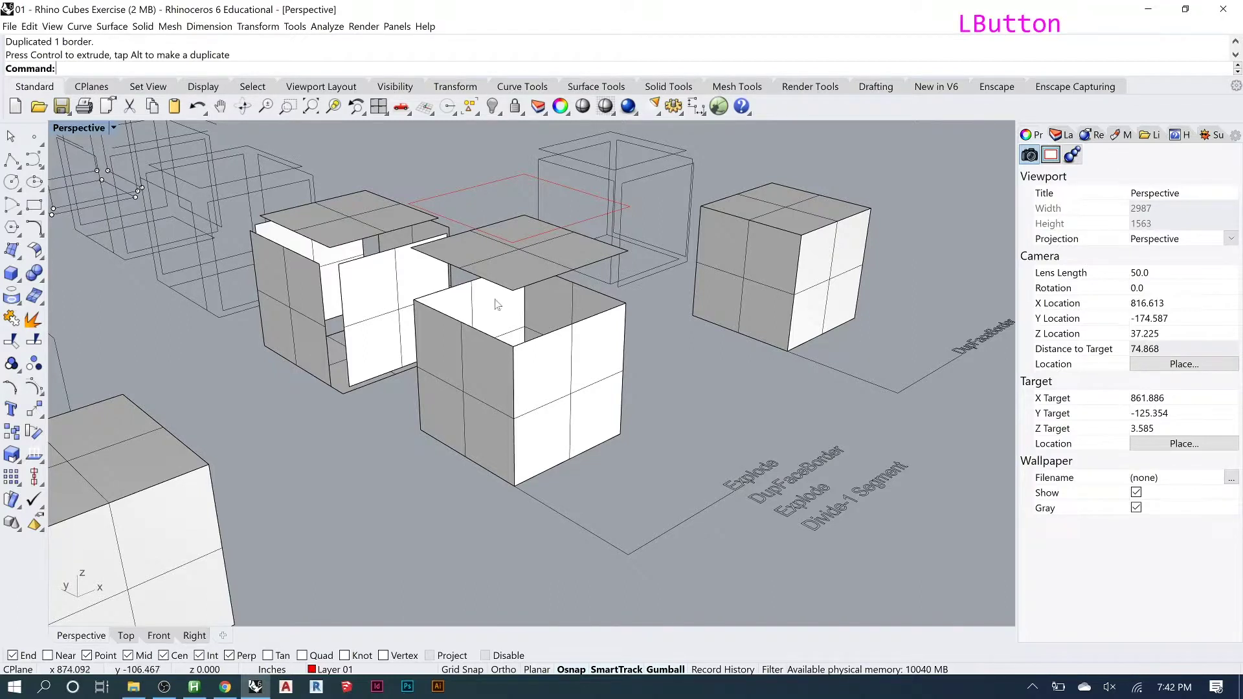
# Explode the border curve into four edge segments and select one segment.
pyautogui.write('explode')
pyautogui.press('Return')
pyautogui.click(552, 237)
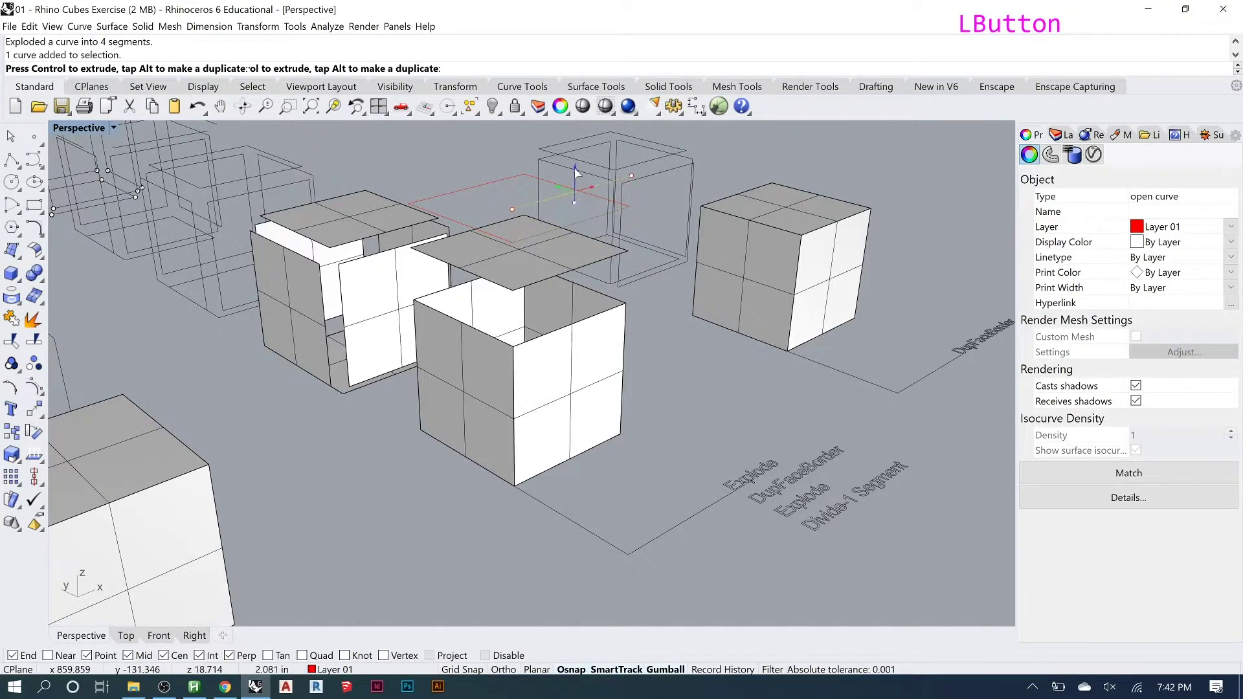
# Divide the selected border segment with default settings, placing points at both ends.
pyautogui.rightClick(567, 233)
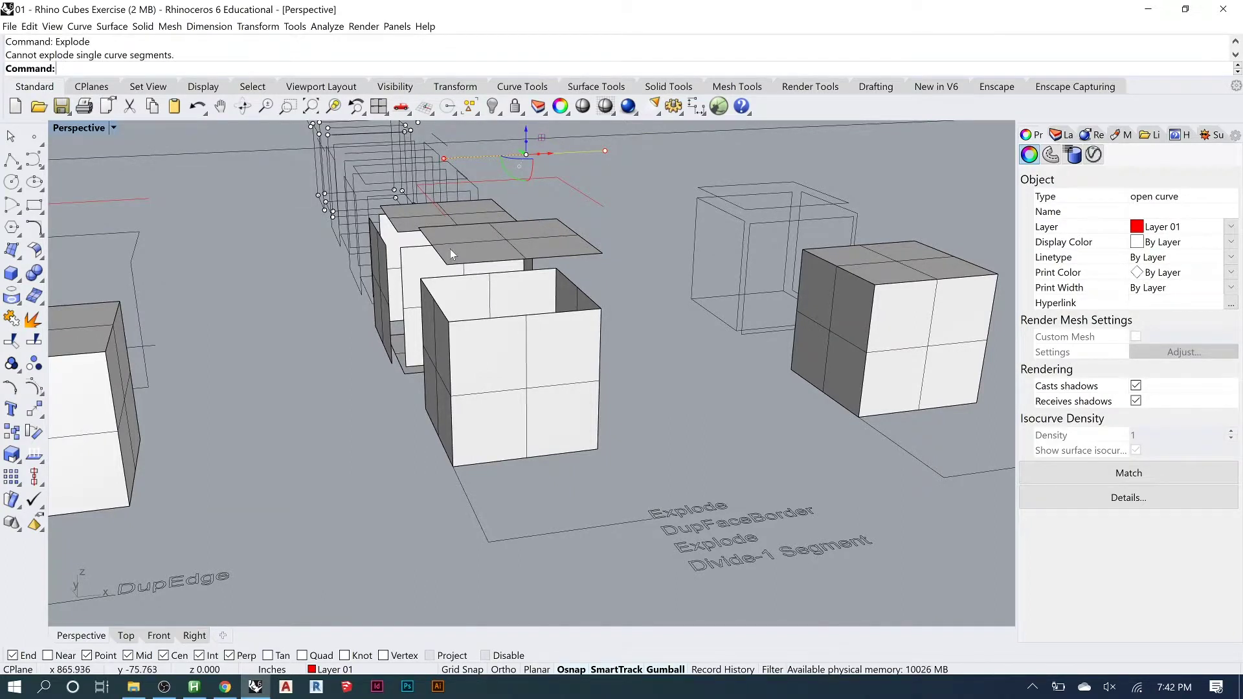
pyautogui.write('div')
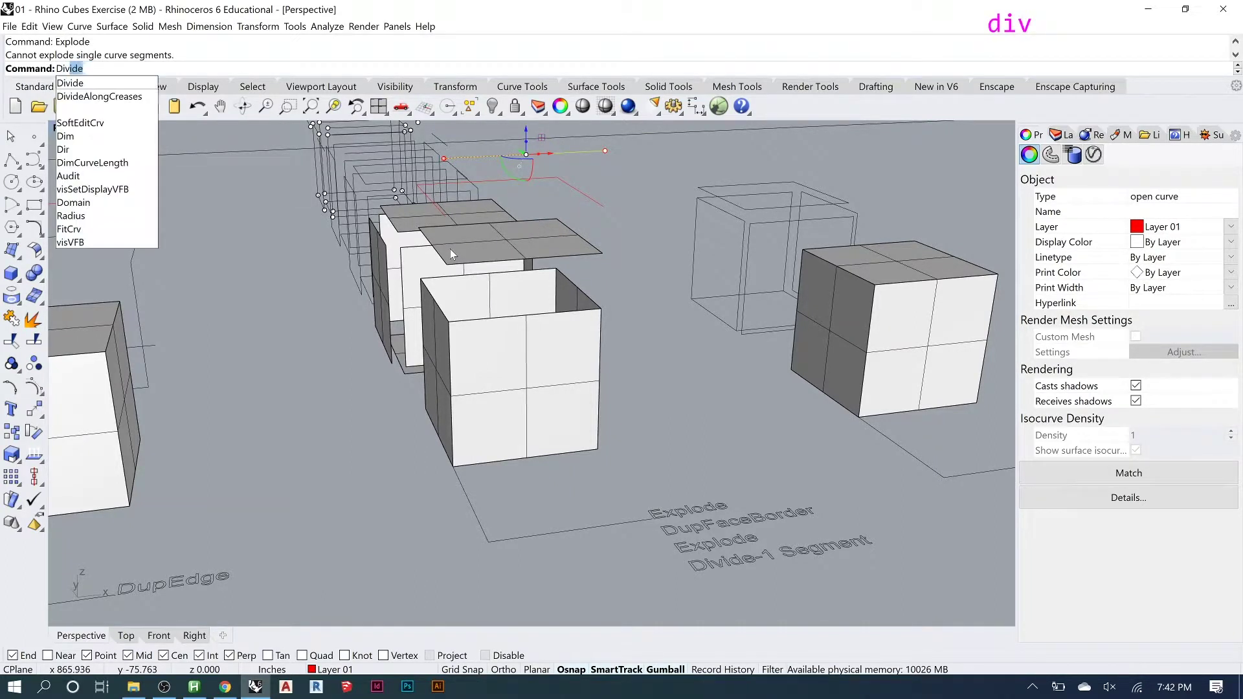
pyautogui.write('de')
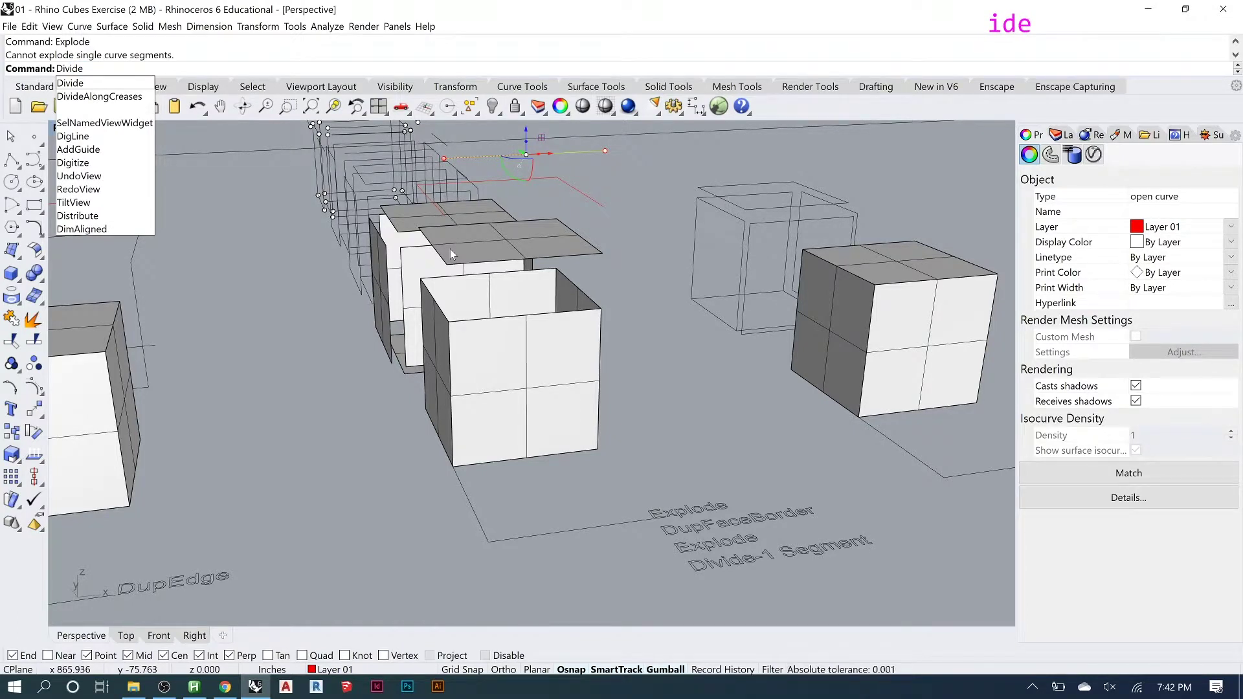
pyautogui.press('1')
pyautogui.press('BackSpace')
pyautogui.press('Return')
pyautogui.press('Return')
# Orbit around the cubes and select the last, untouched cube.
pyautogui.rightClick(524, 244)
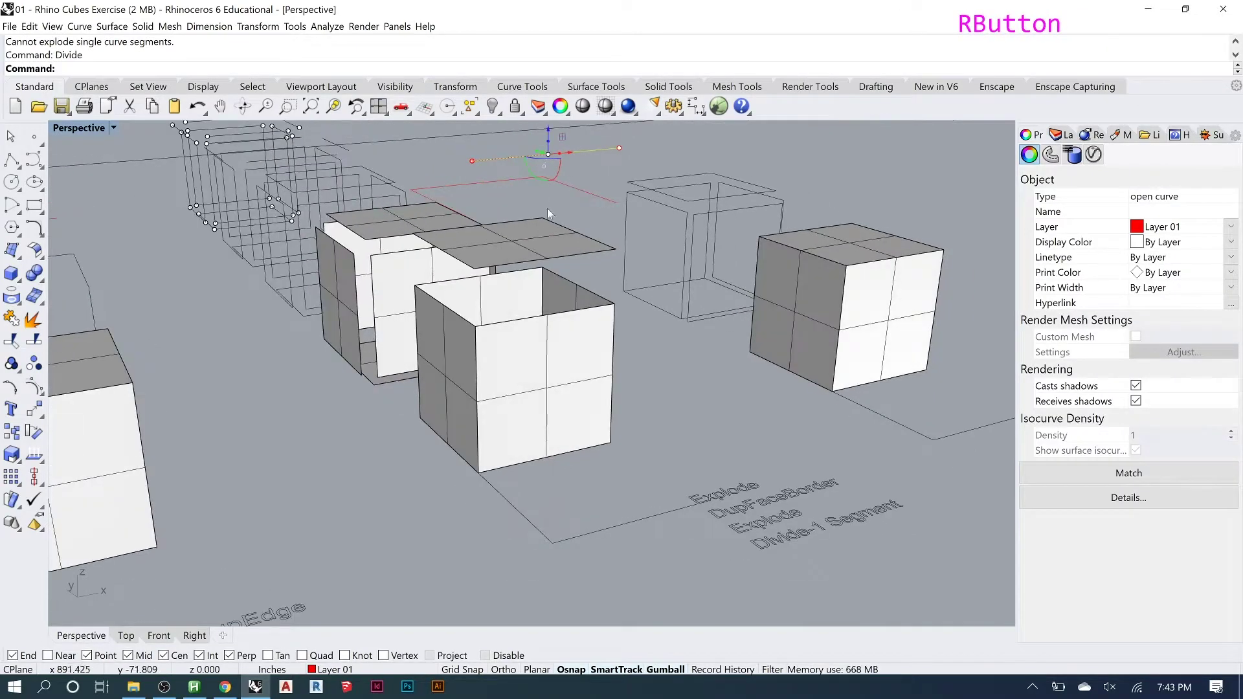
pyautogui.click(553, 138)
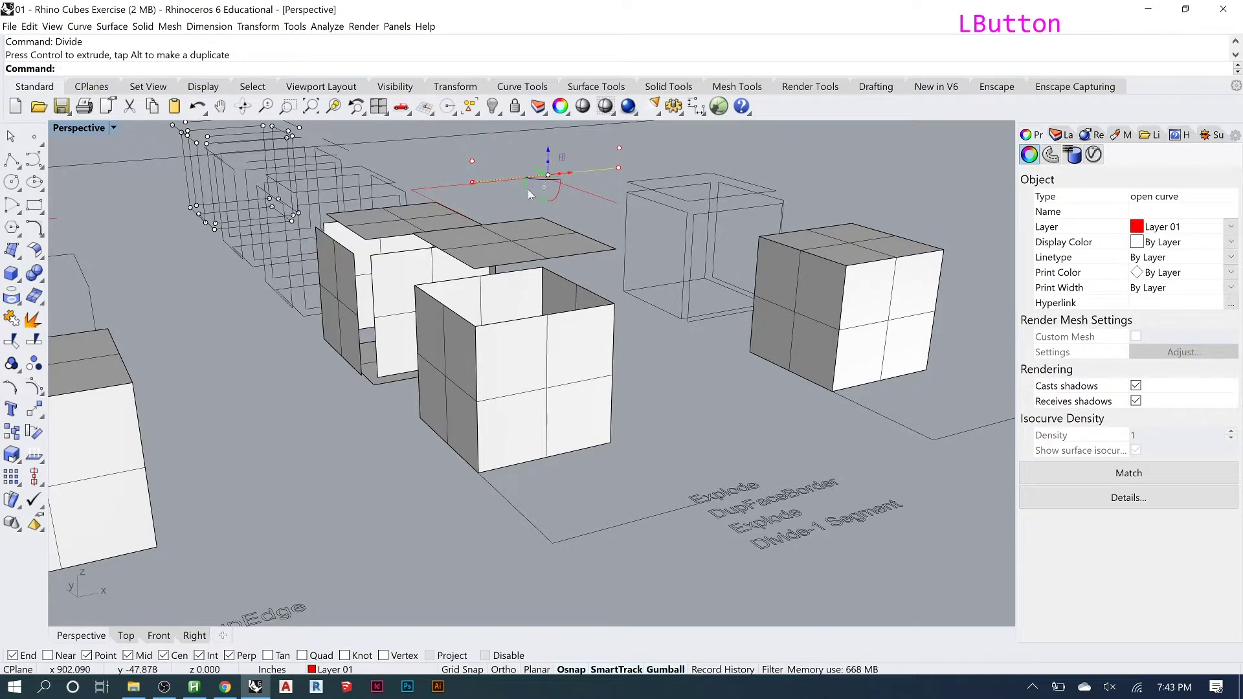
pyautogui.rightClick(525, 233)
pyautogui.click(490, 142)
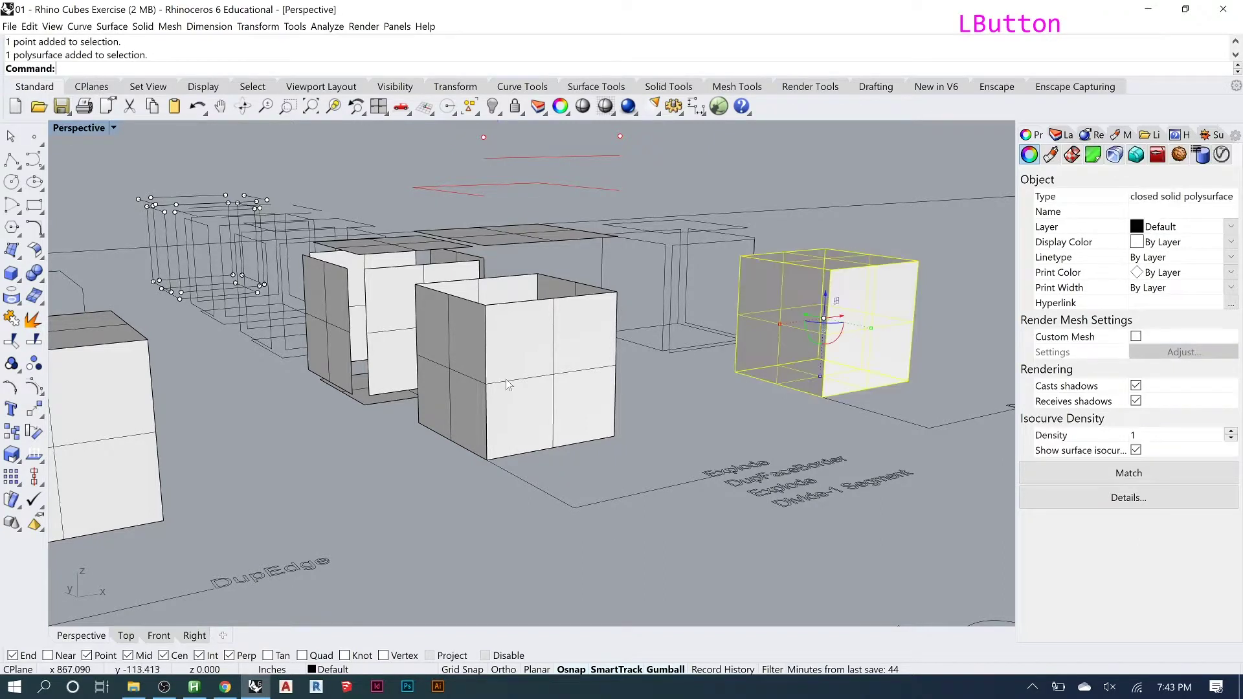
# Zoom and orbit toward the last cube and clear the selection.
pyautogui.scroll(-3)
pyautogui.scroll(3)
pyautogui.rightClick(551, 324)
pyautogui.scroll(-3)
pyautogui.click(472, 234)
pyautogui.click(449, 315)
pyautogui.click(480, 252)
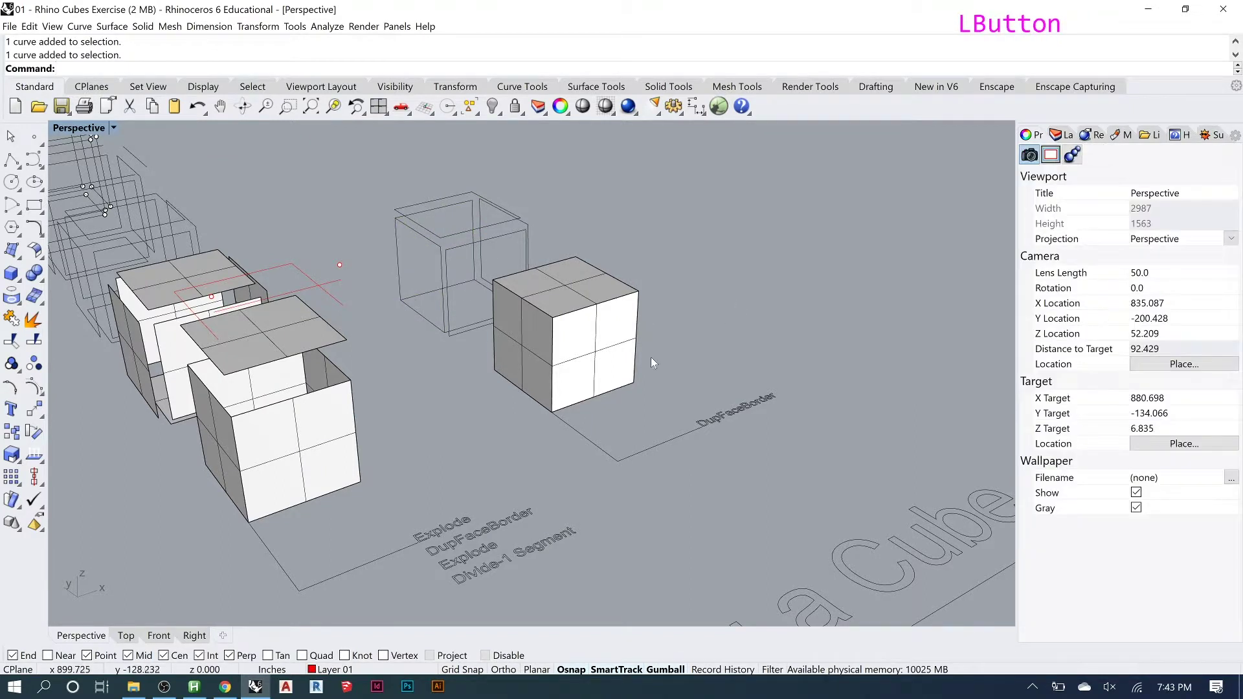
# Copy three face borders of the last cube with DupFaceBorder and raise them above it.
pyautogui.write('dupfa')
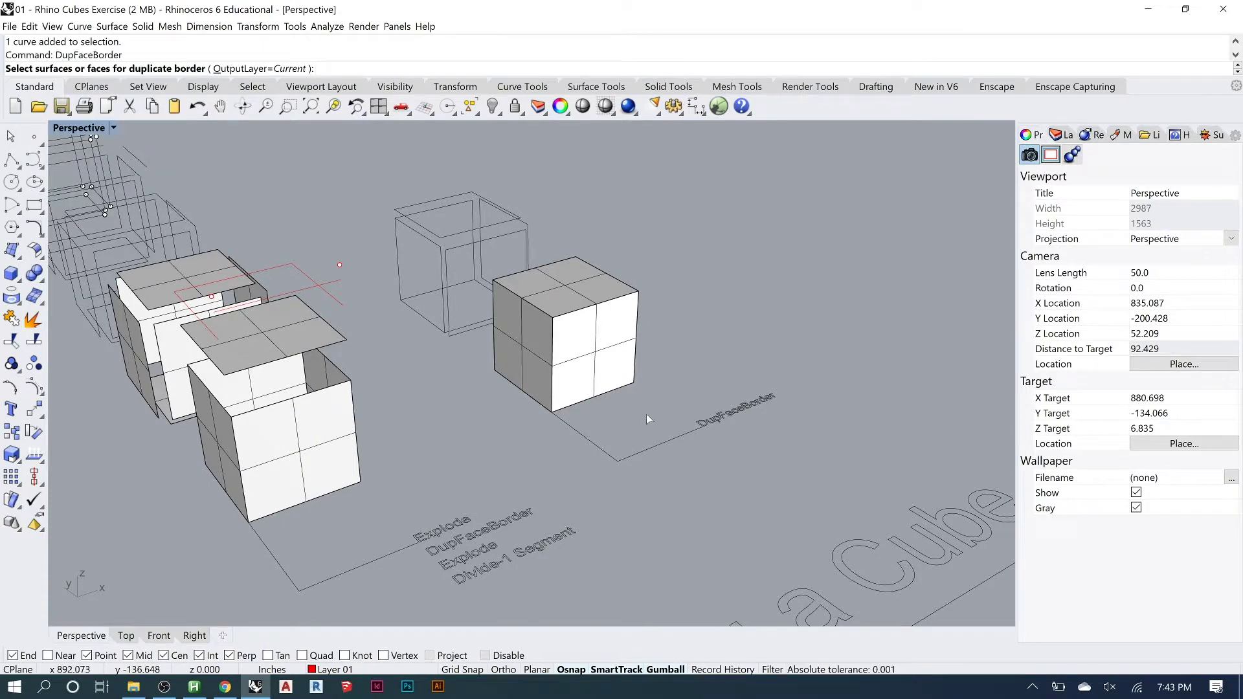
pyautogui.click(614, 365)
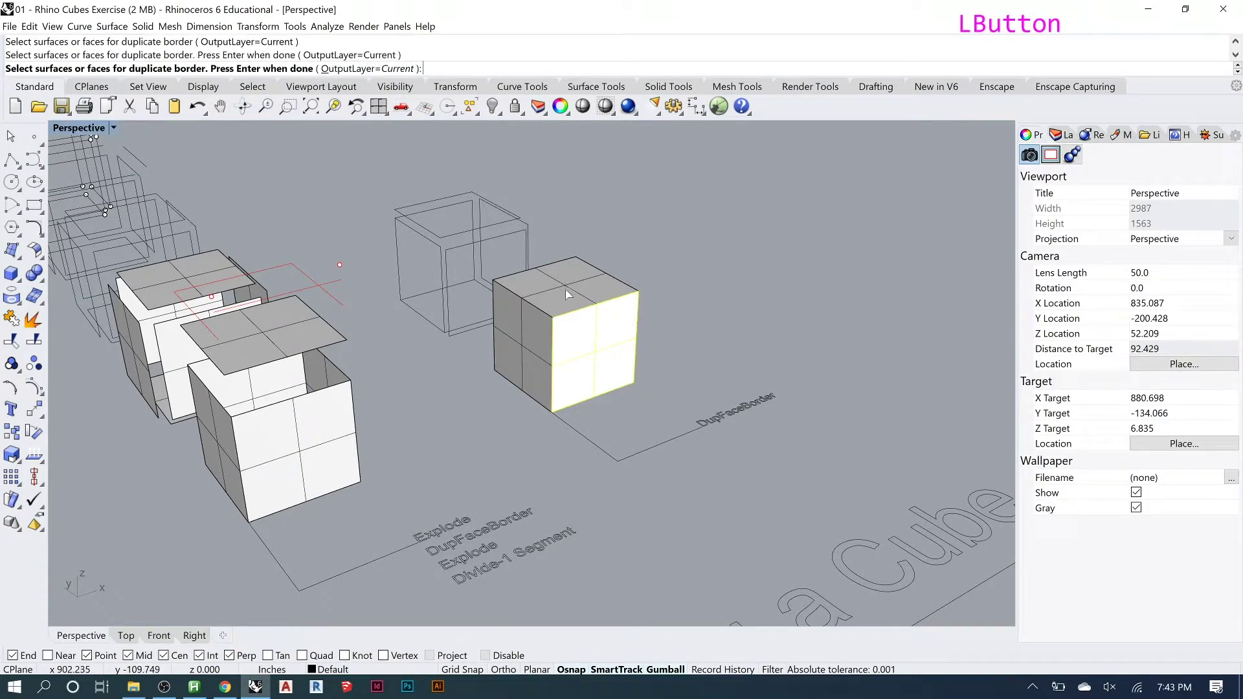
pyautogui.click(537, 330)
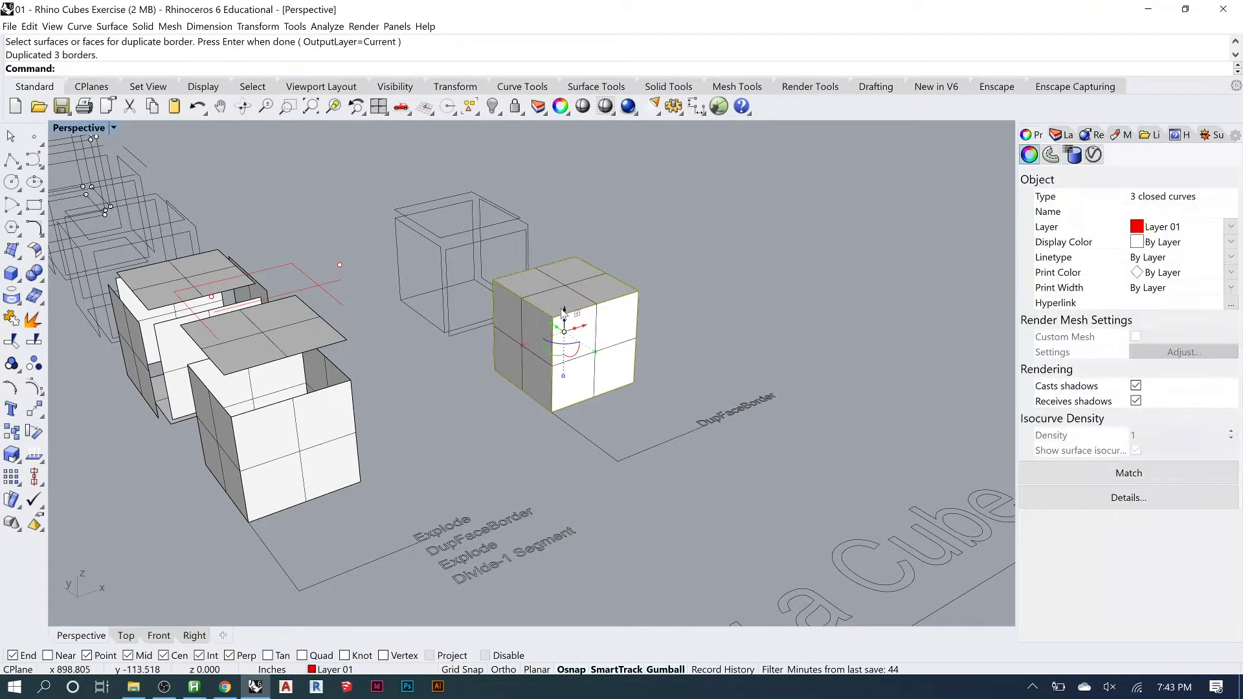
pyautogui.click(567, 315)
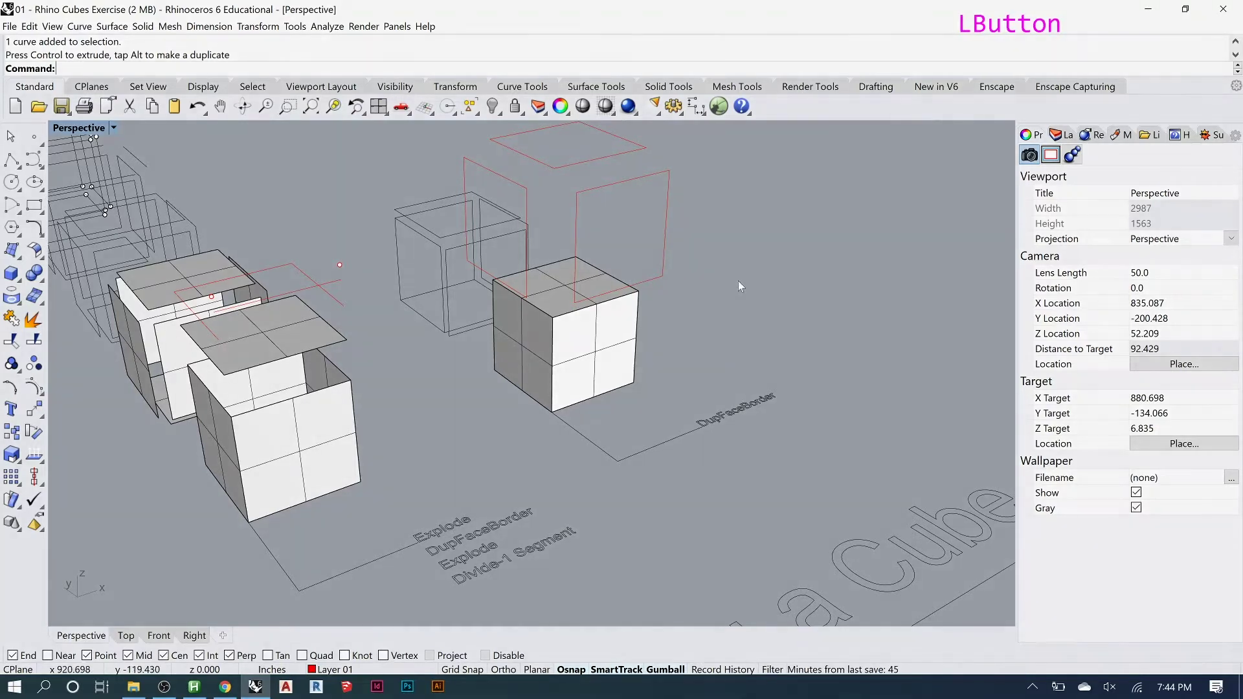
pyautogui.scroll(-3)
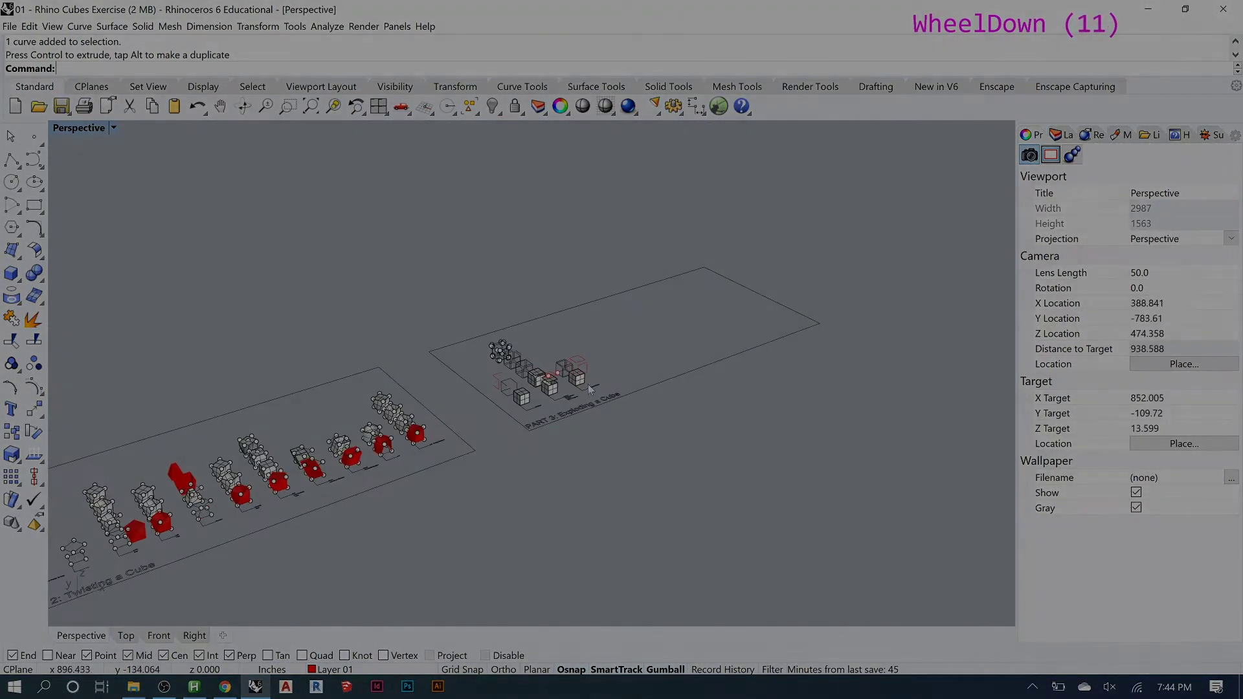
pyautogui.scroll(-3)
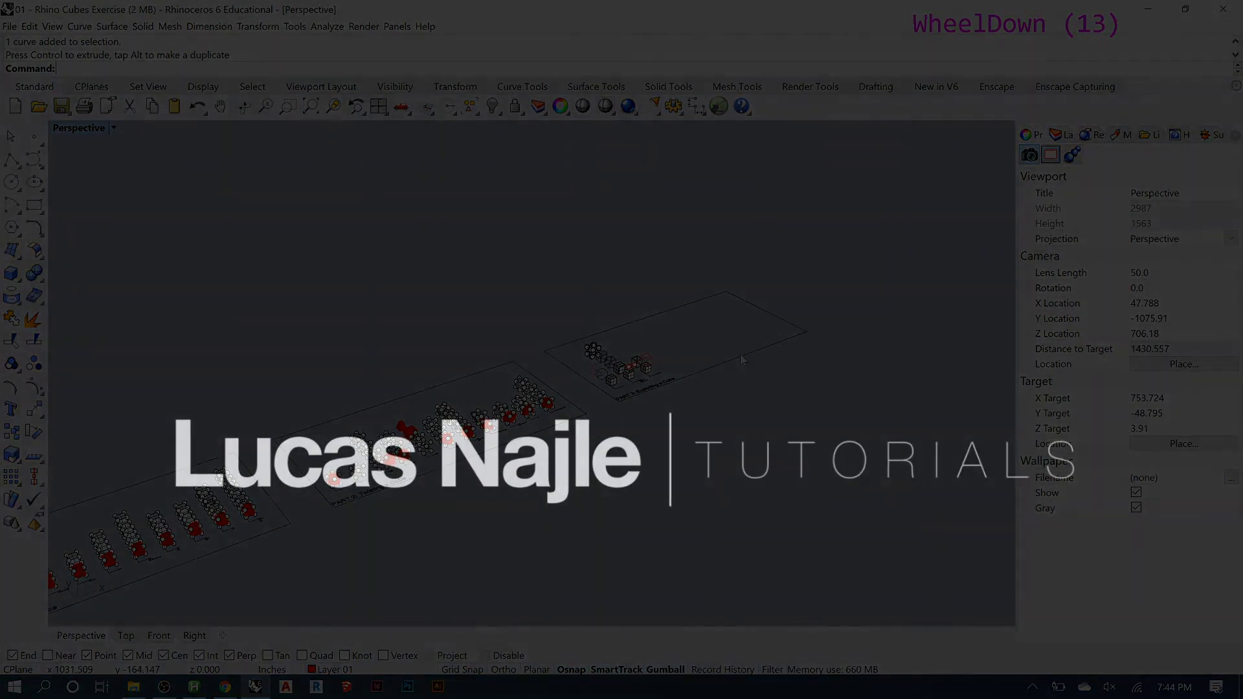